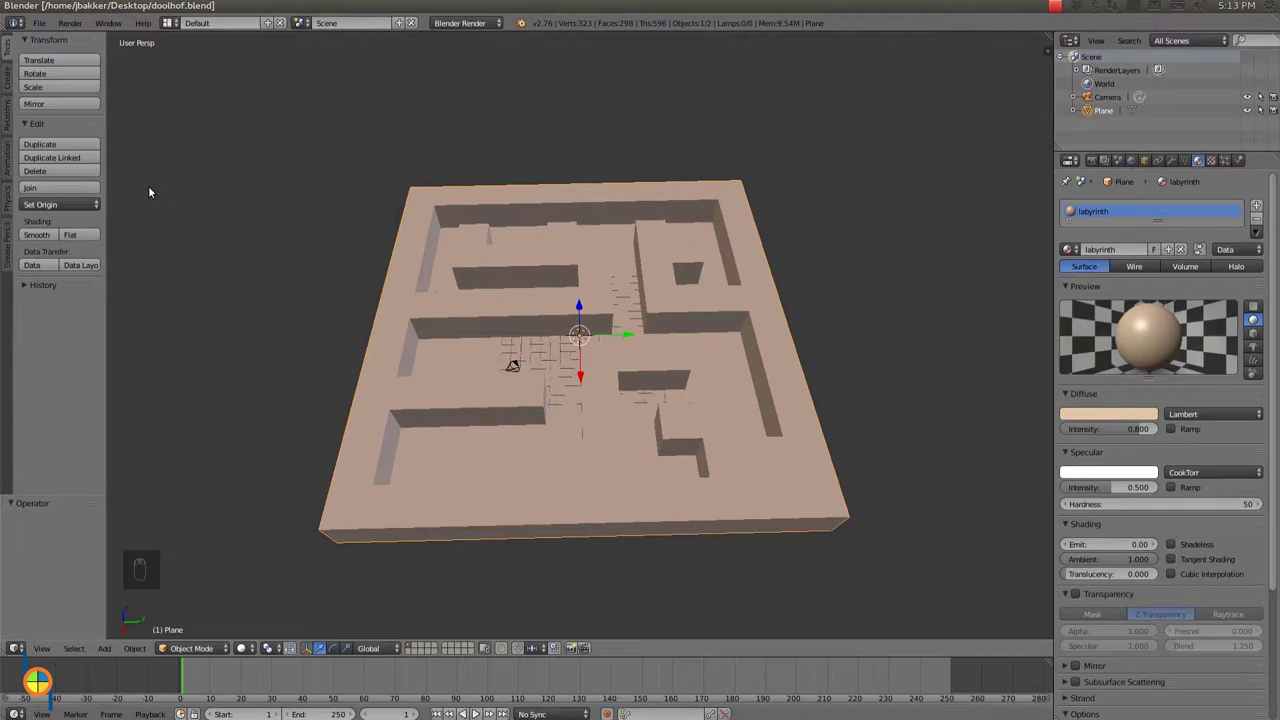
Add a UV sphere and move it along Y into a corridor near the right wall
left_click_drag(12, 81, 781, 330)
right_click(781, 330)
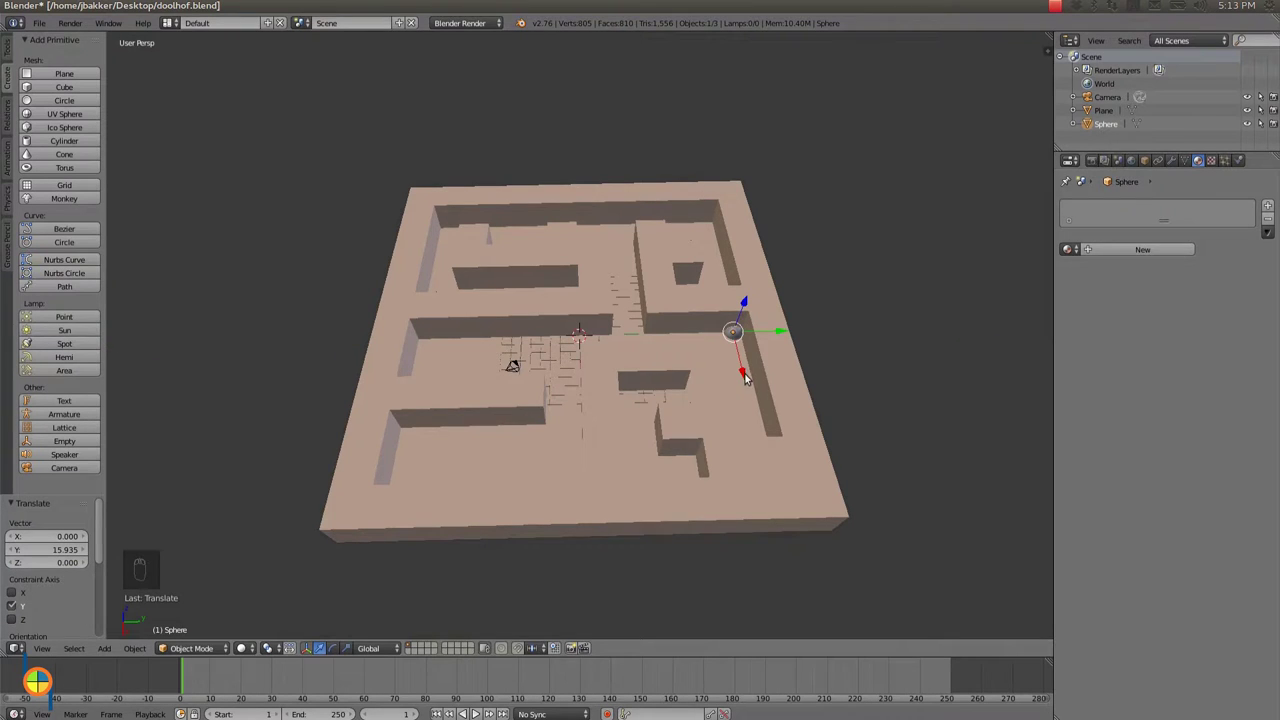
Slide the sphere along the corridor and confirm its position, viewing it close up
left_click_drag(745, 376, 687, 370)
left_click_drag(687, 370, 833, 364)
left_click(833, 364)
left_click_drag(811, 384, 845, 354)
left_click(845, 354)
Move the sphere sideways along X to about -16.6 into a corridor corner
middle_click(847, 350)
left_click_drag(848, 348, 801, 328)
left_click_drag(801, 328, 284, 542)
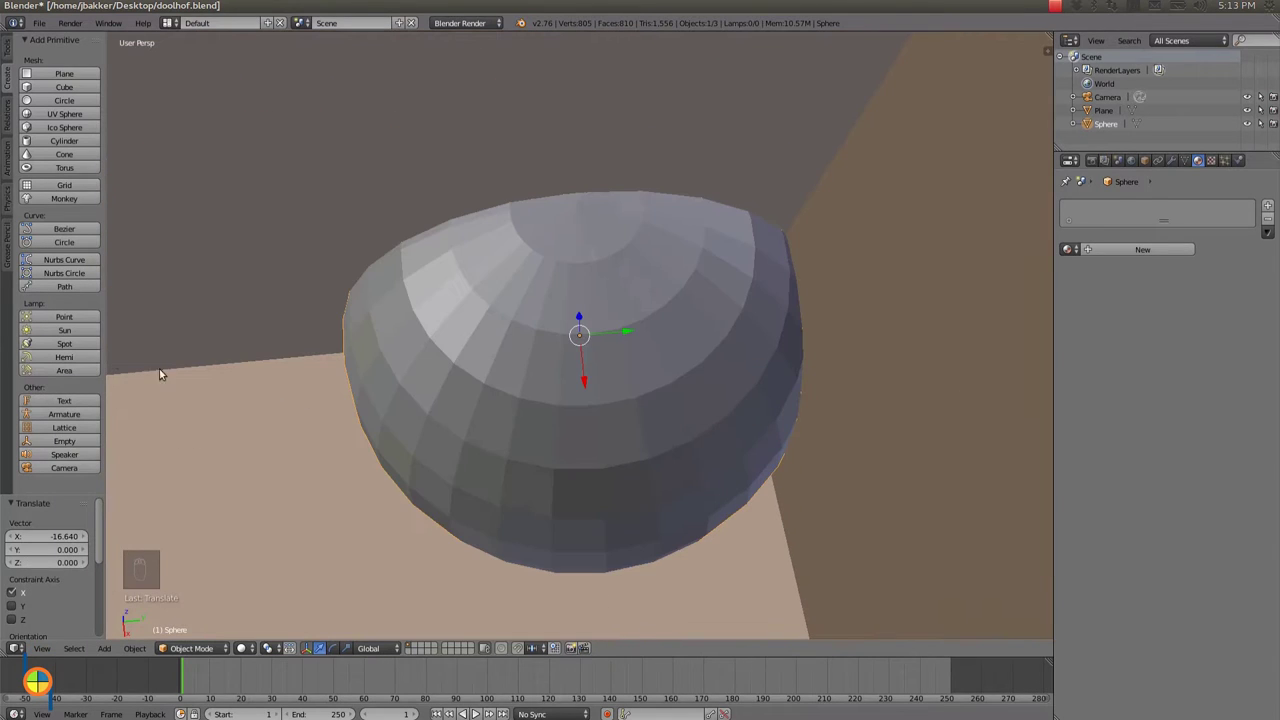
Raise the sphere along Z so it sits just above the labyrinth floor
left_click_drag(554, 540, 584, 292)
left_click_drag(584, 292, 611, 135)
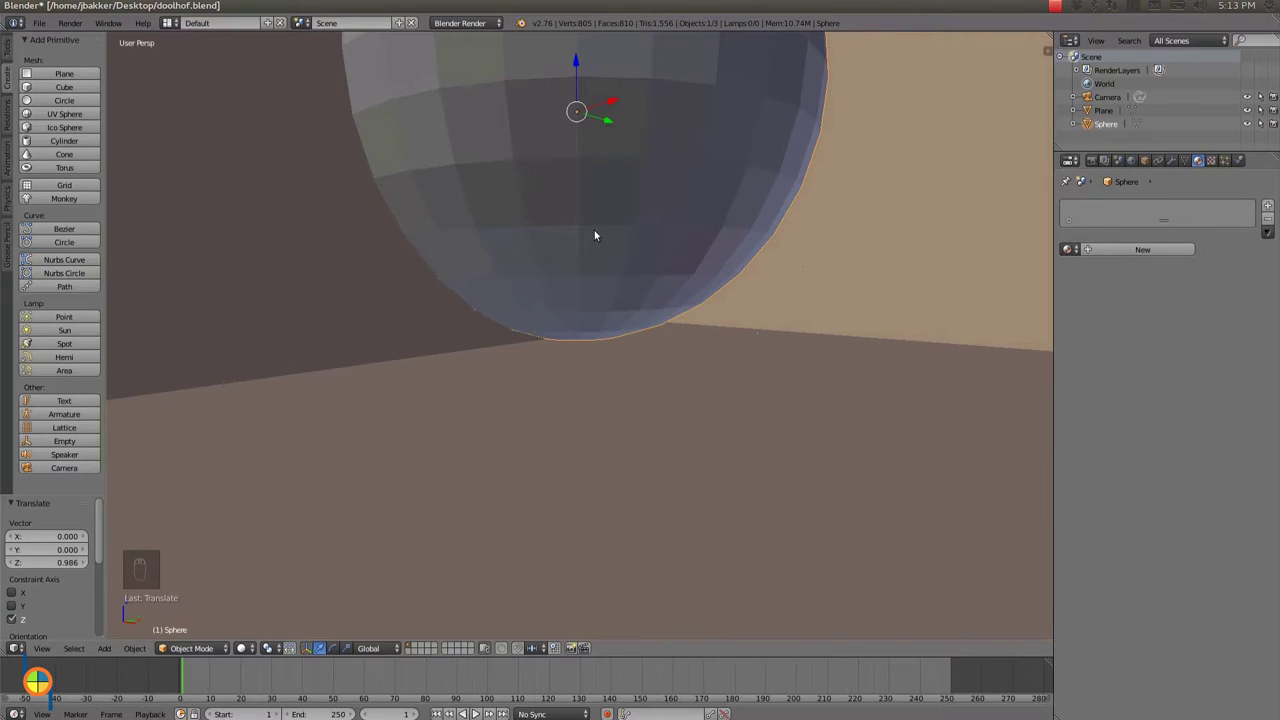
left_click_drag(622, 267, 669, 275)
left_click_drag(666, 273, 656, 262)
middle_click(656, 262)
left_click_drag(655, 269, 631, 202)
left_click_drag(631, 202, 757, 200)
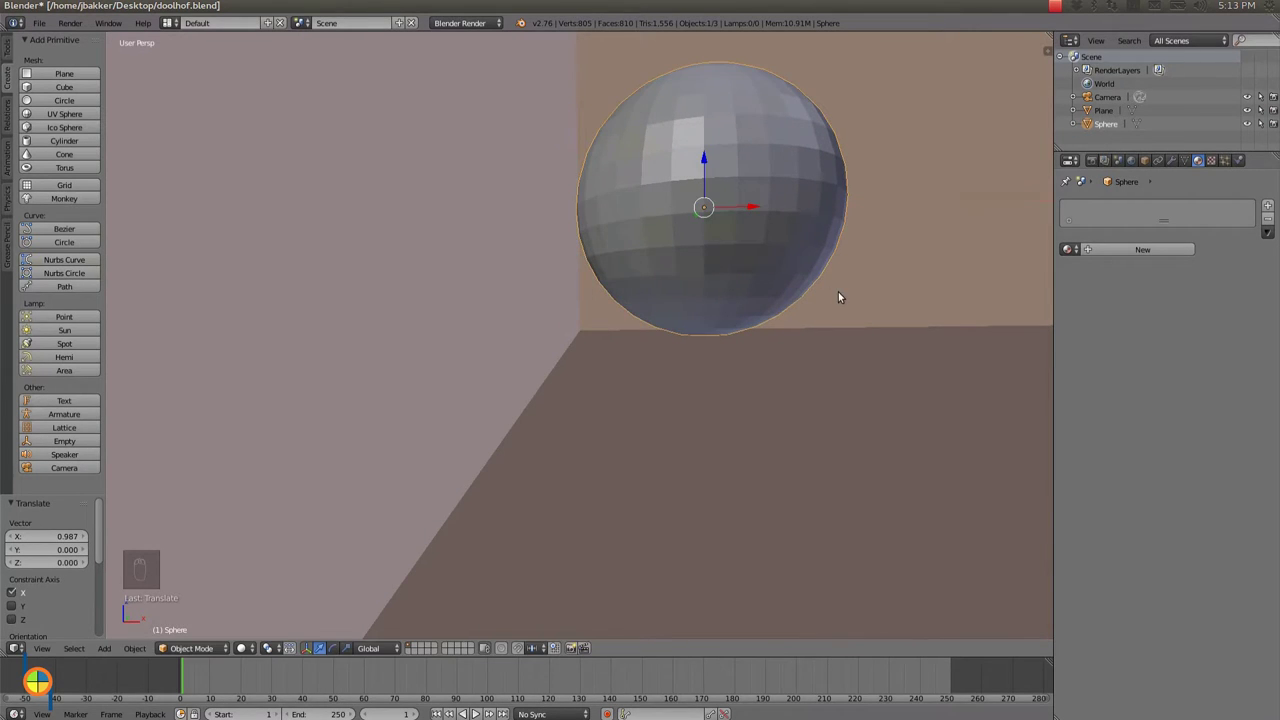
Nudge the sphere by small X and Y amounts into the wall corner and confirm
left_click_drag(810, 302, 656, 321)
middle_click(659, 308)
middle_click(672, 309)
left_click_drag(685, 311, 628, 259)
left_click_drag(628, 259, 586, 250)
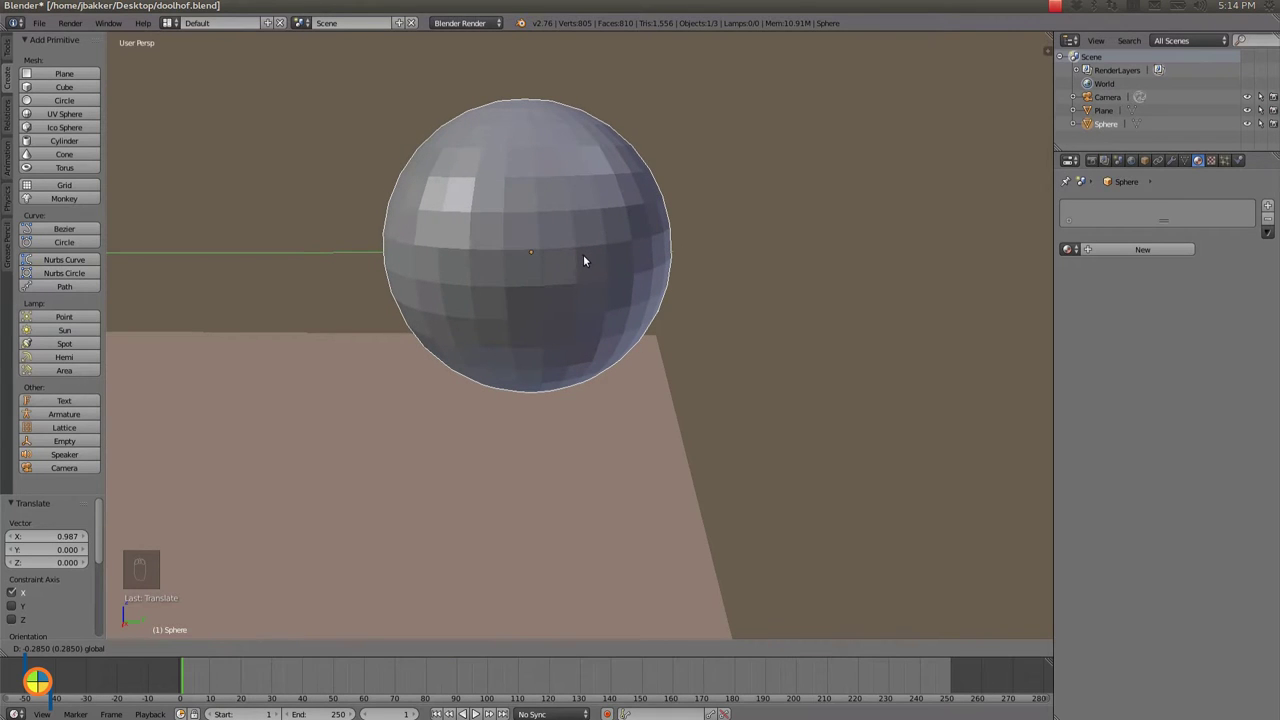
middle_click(540, 348)
left_click_drag(543, 347, 600, 329)
middle_click(618, 297)
left_click_drag(638, 305, 695, 329)
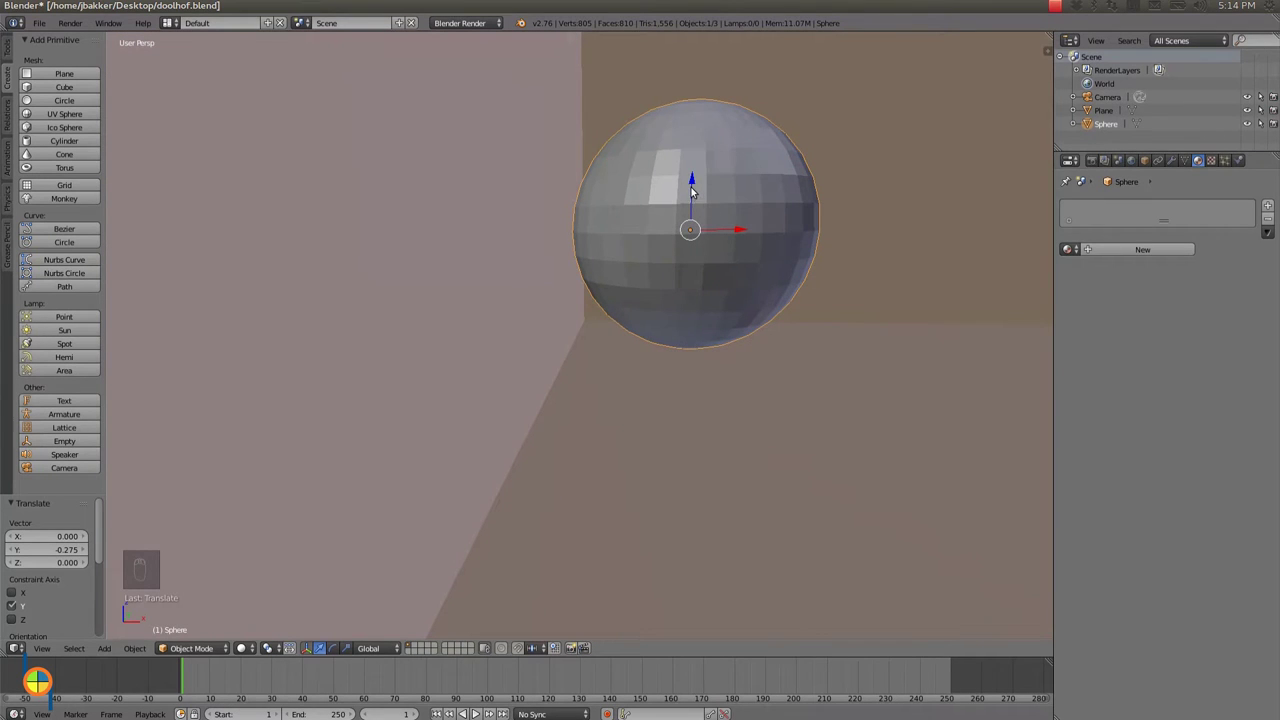
left_click(692, 183)
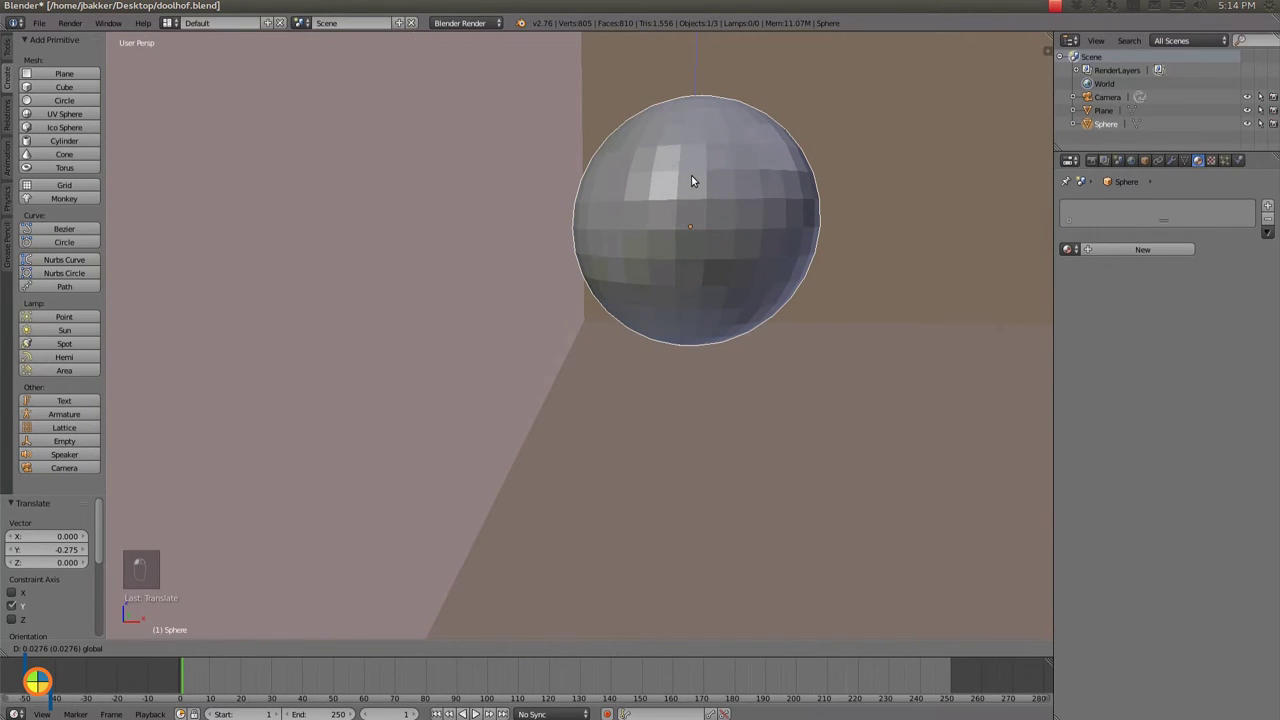
Orbit the view around the sphere to inspect its placement near the corner
left_click_drag(698, 325, 718, 273)
left_click_drag(700, 317, 650, 330)
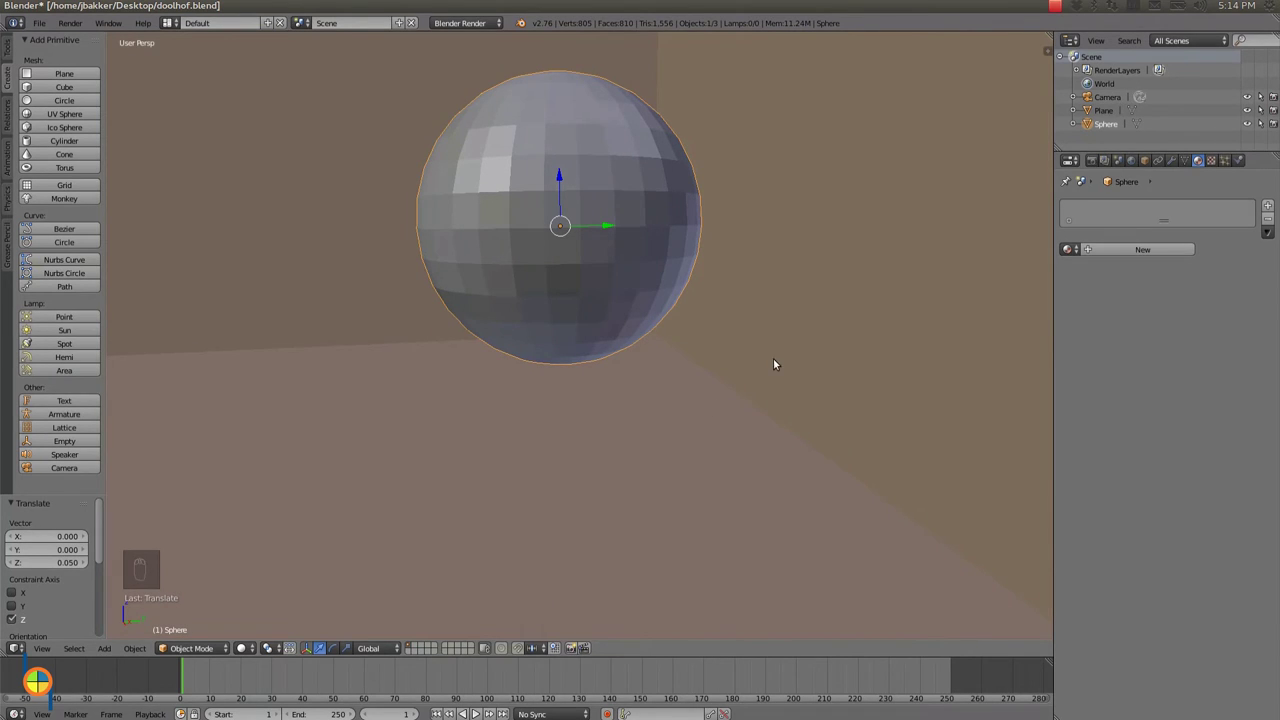
Name the sphere's material 'white' and give it a white diffuse colour
left_click_drag(1167, 248, 1085, 80)
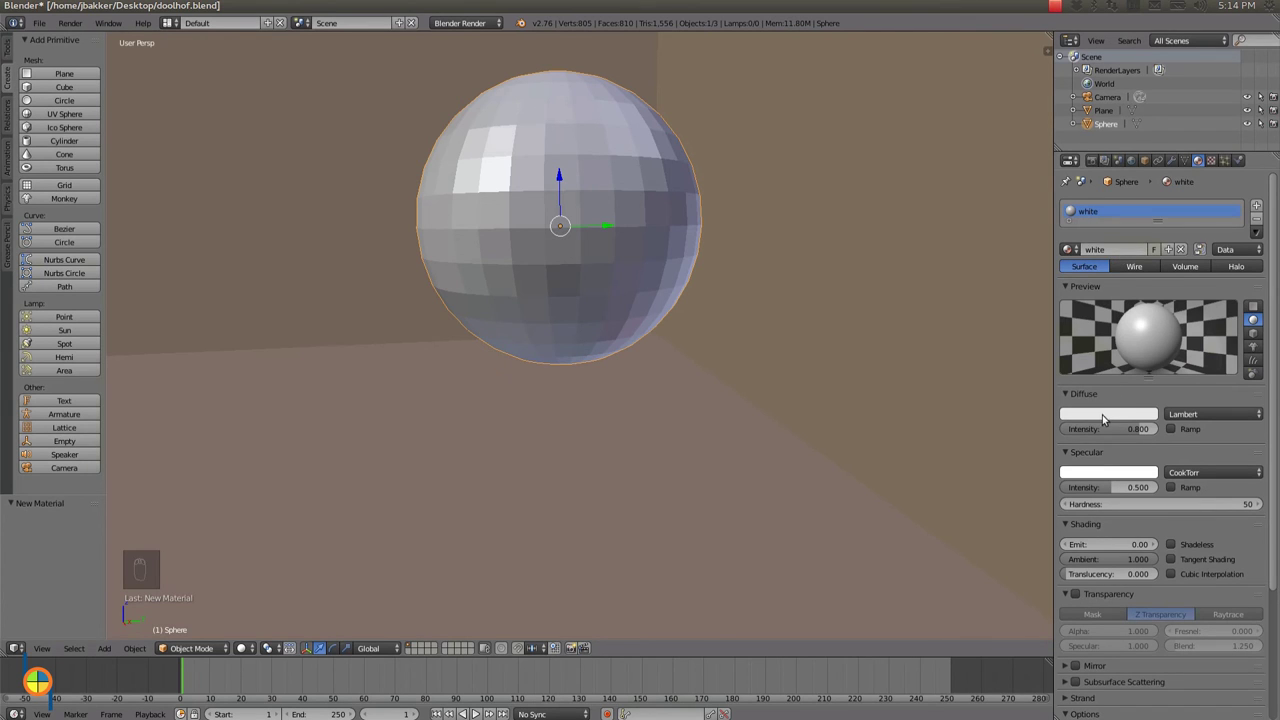
left_click_drag(1085, 80, 1085, 80)
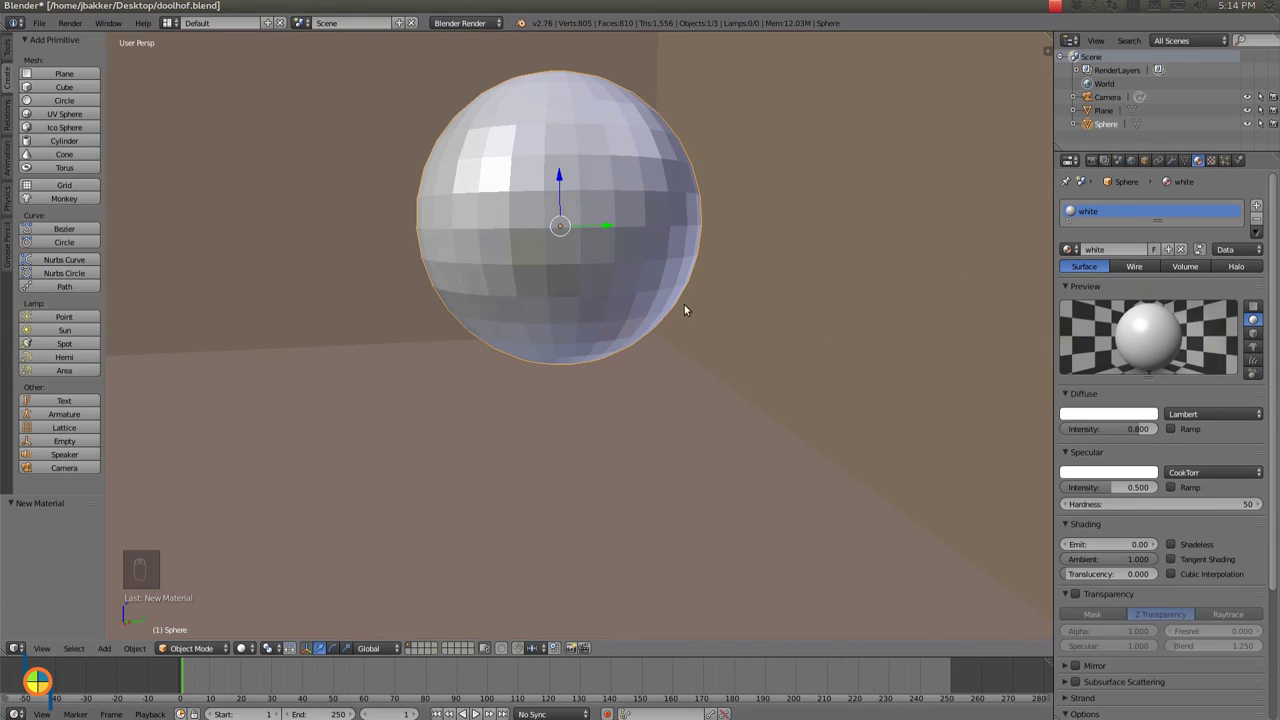
left_click_drag(46, 17, 76, 132)
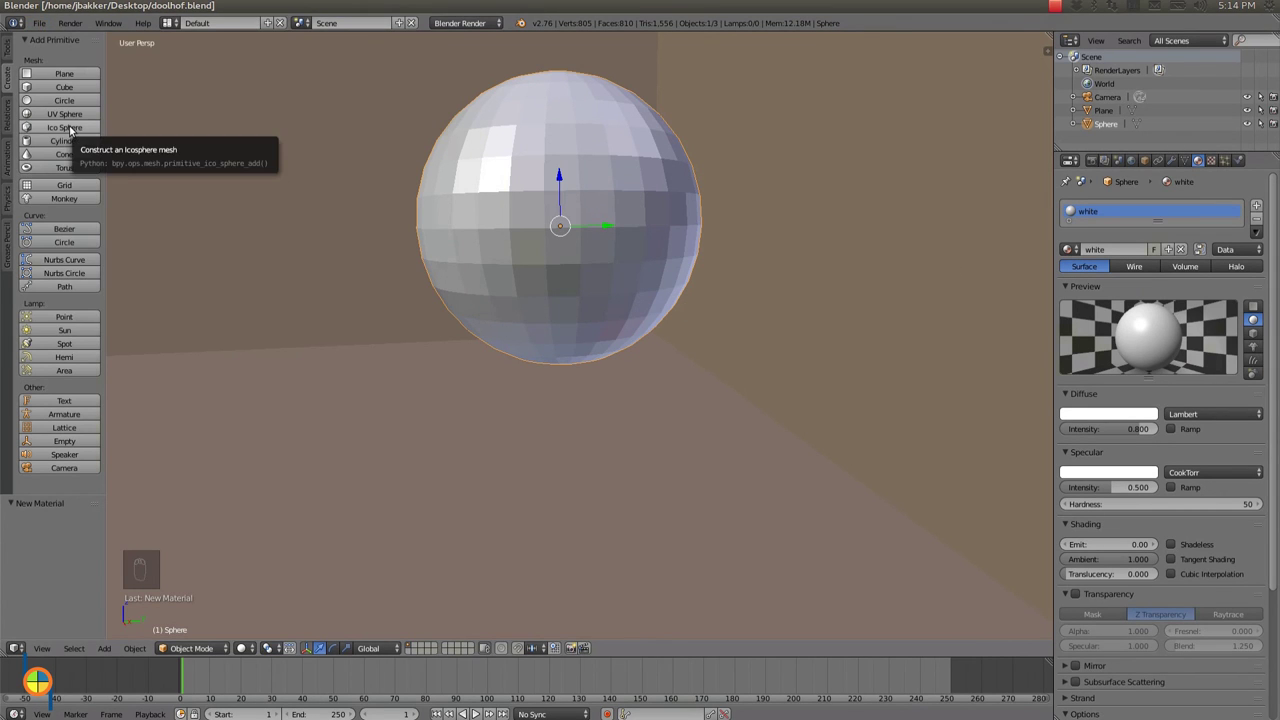